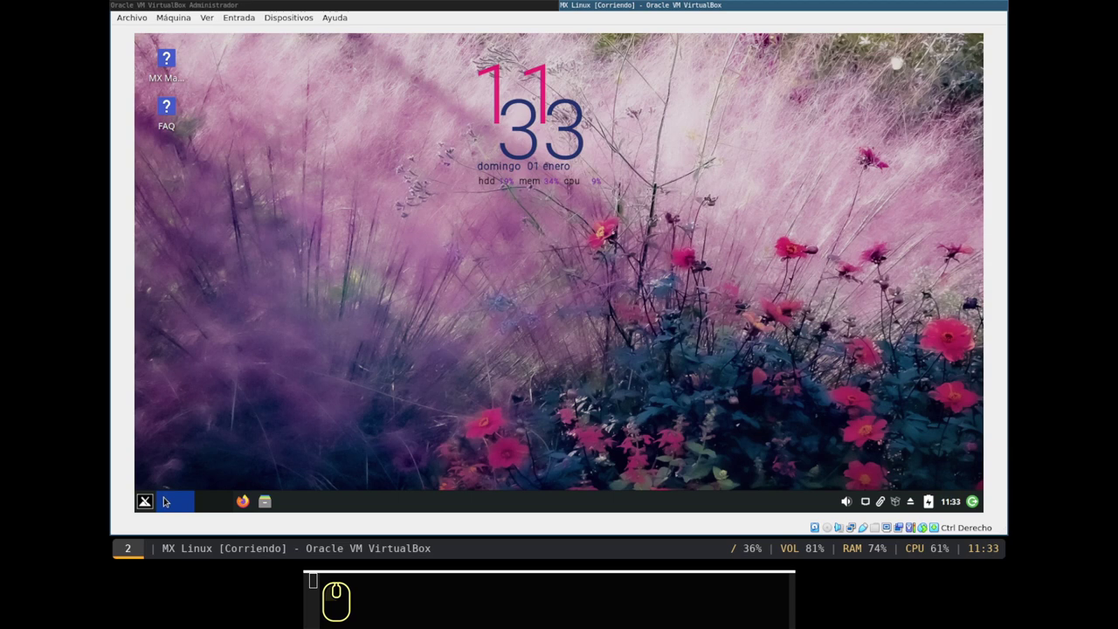
- Bring up the Whisker menu button's context menu on the panel
right_click(155, 510)
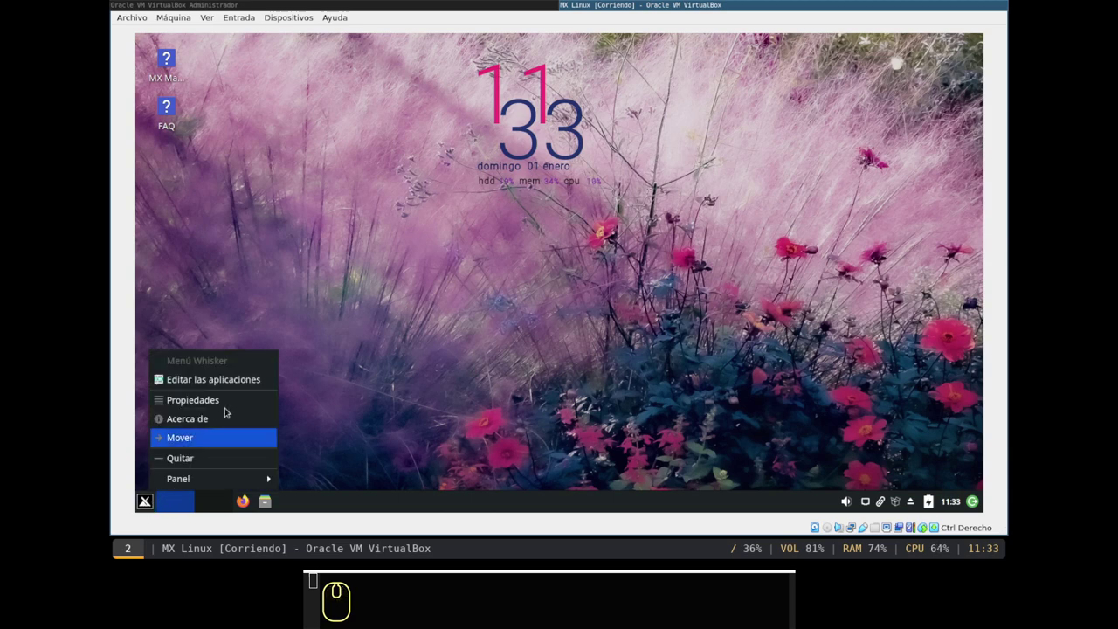
- Set Whisker menu properties to 'Mostrar como lista', then reopen the application menu
click(233, 406)
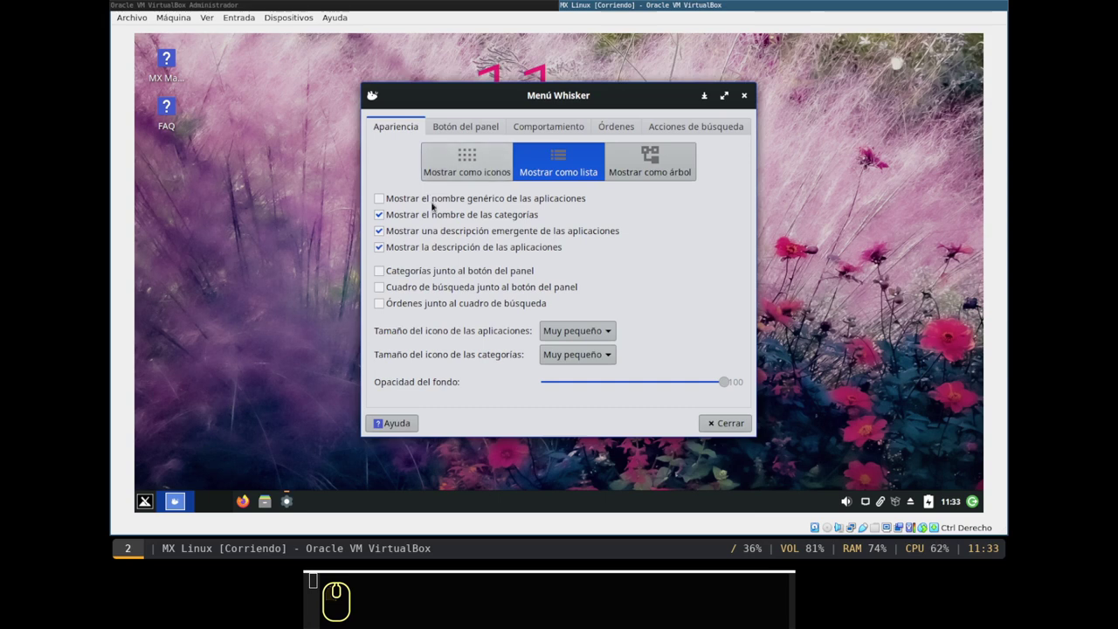
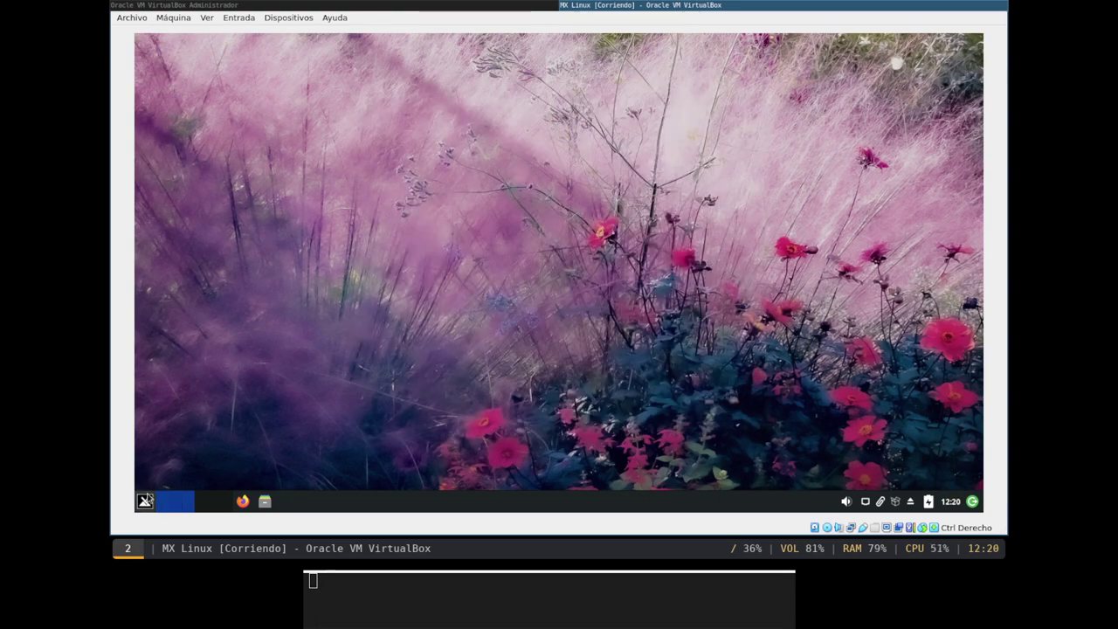
click(150, 509)
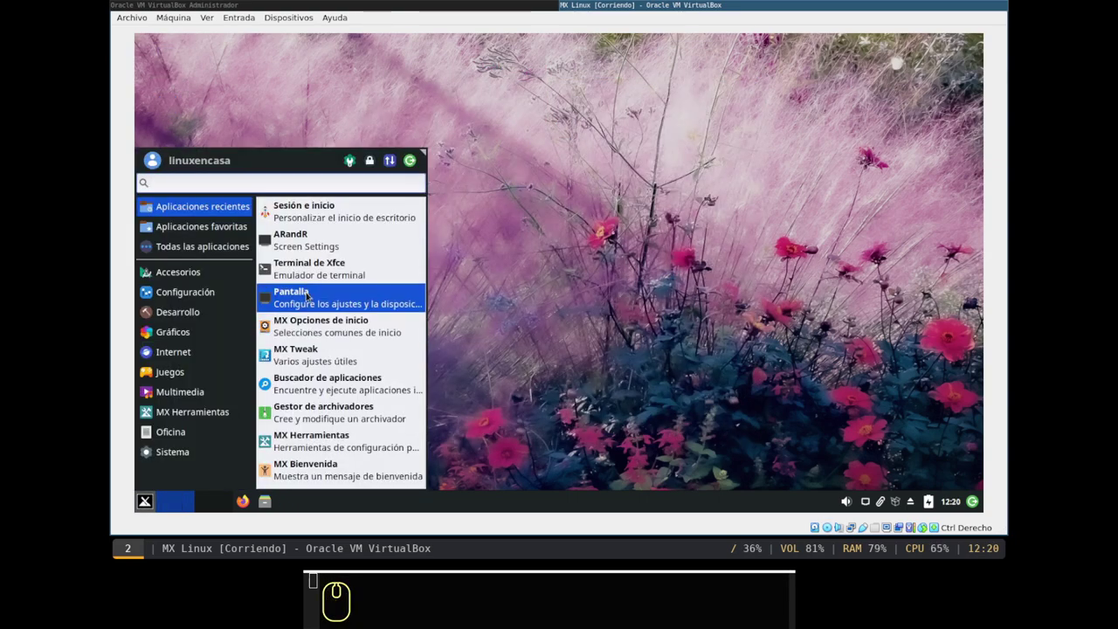
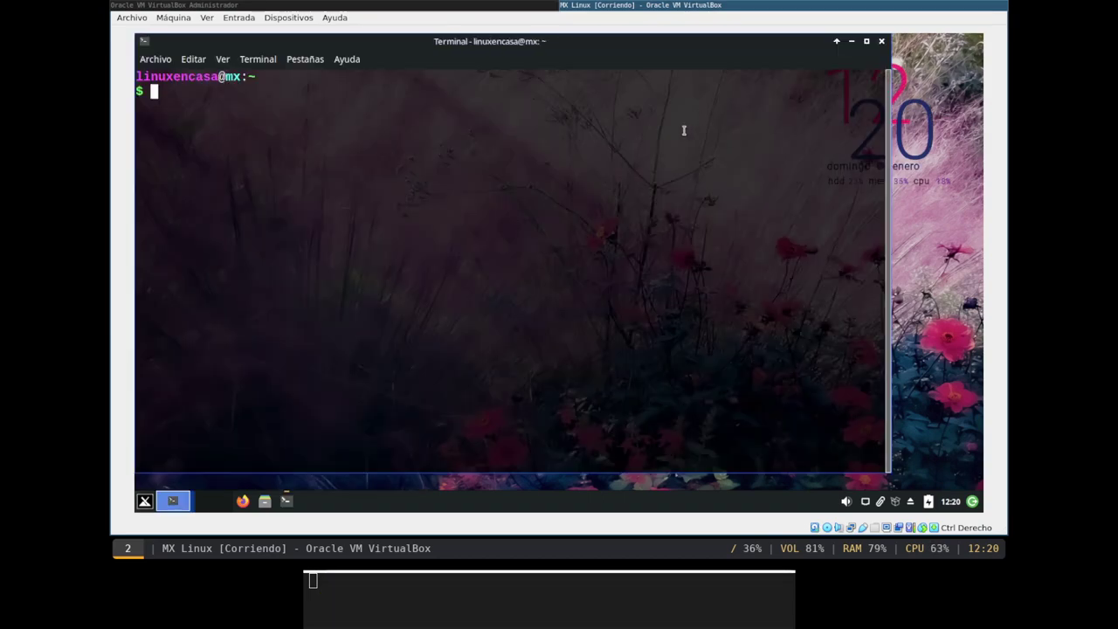
- Run neofetch to display the system summary
text(neof)
key(Tab)
key(Return)
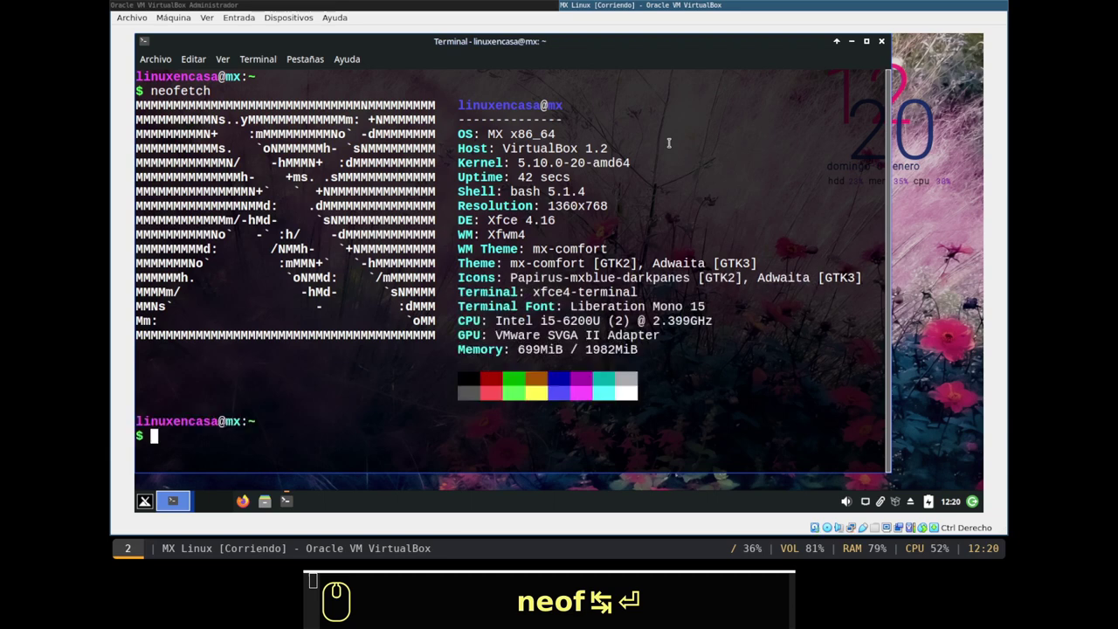
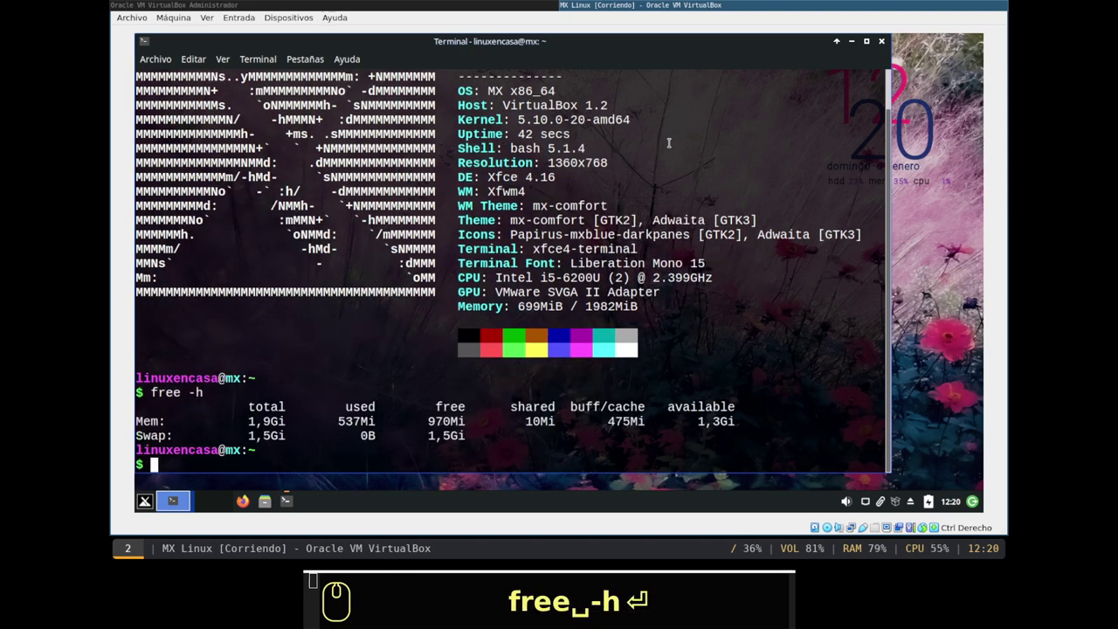
- Run df -h to report disk usage of each mounted filesystem
text(d)
text(f)
key(space)
text(-)
key(Return)
key(Return)
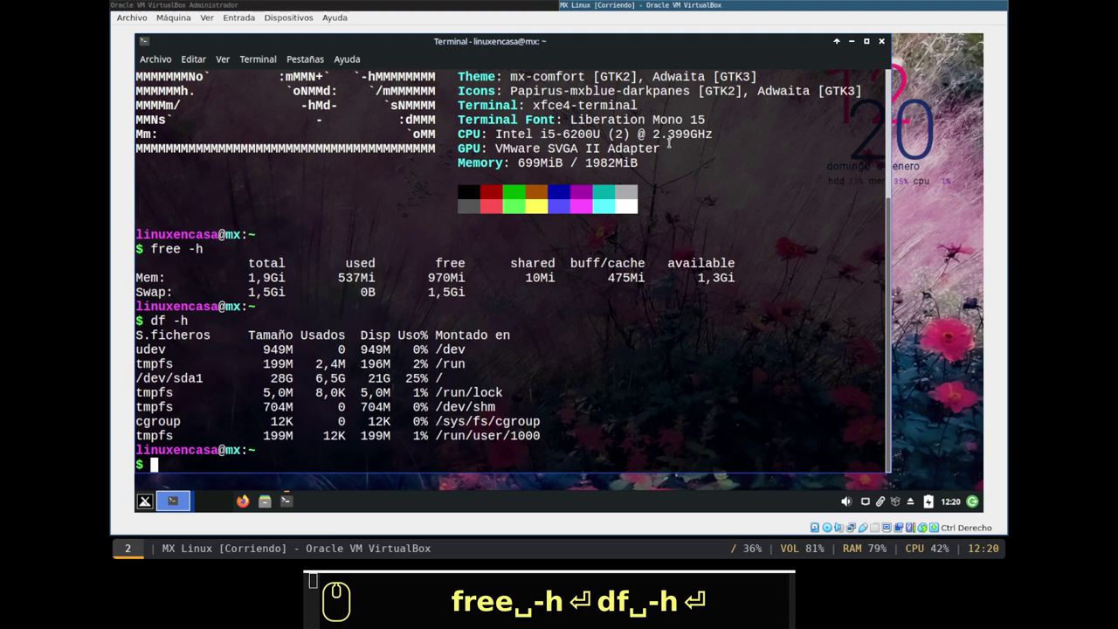